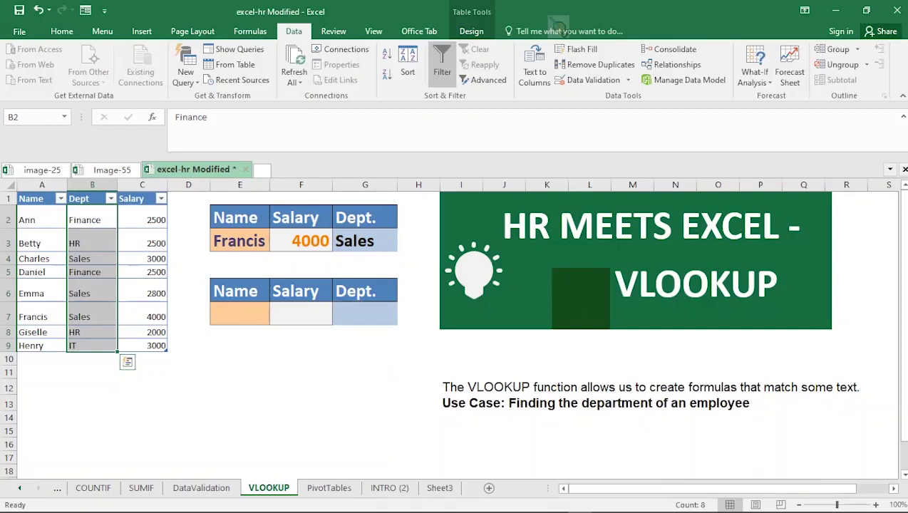
Choose Betty from the E3 name list so the lookup cells update
click(94, 51)
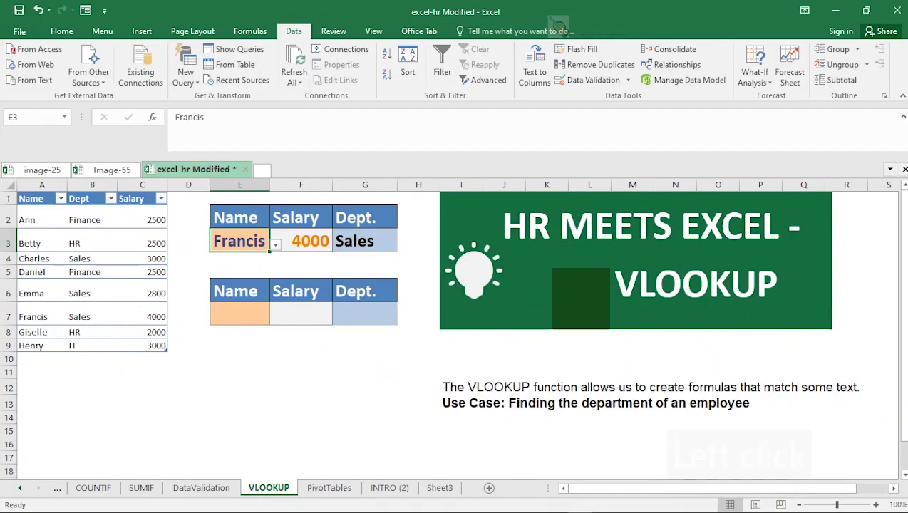
click(94, 50)
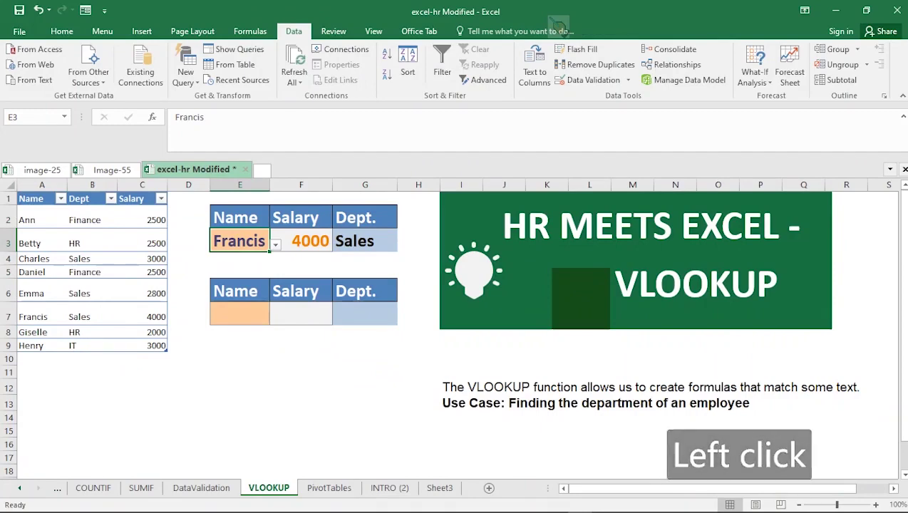
click(95, 50)
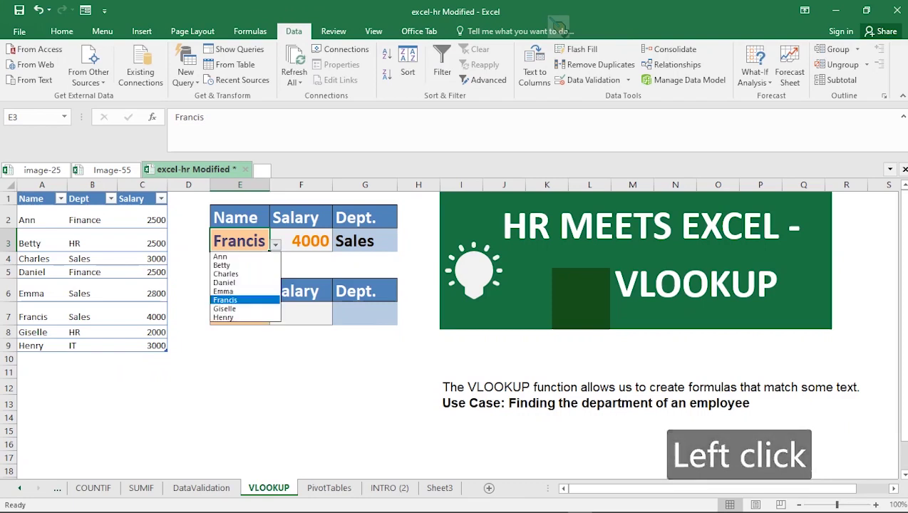
click(94, 51)
click(94, 50)
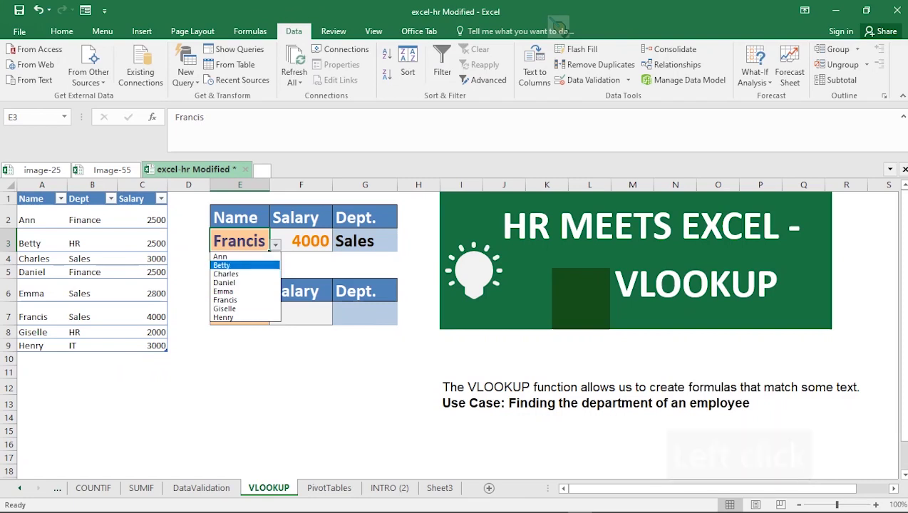
click(95, 51)
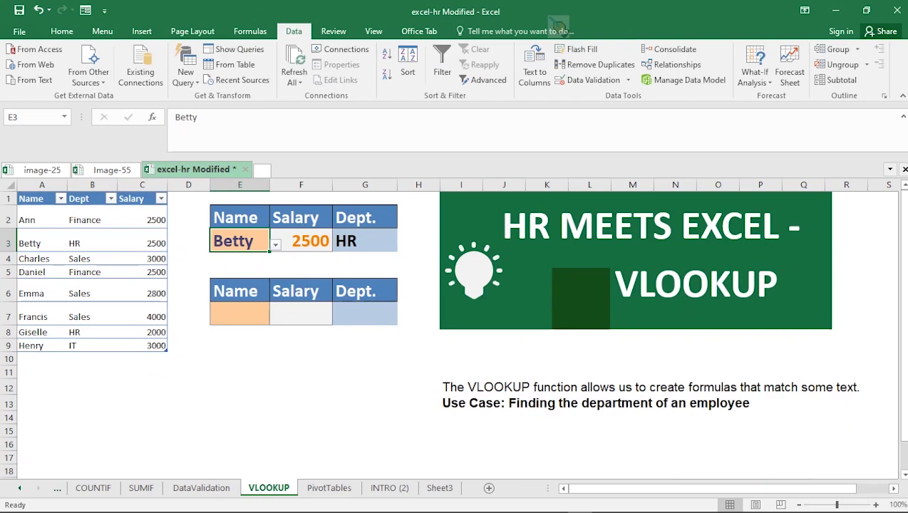
Choose Henry from the E3 name list, returning salary 3000 and department IT
click(95, 50)
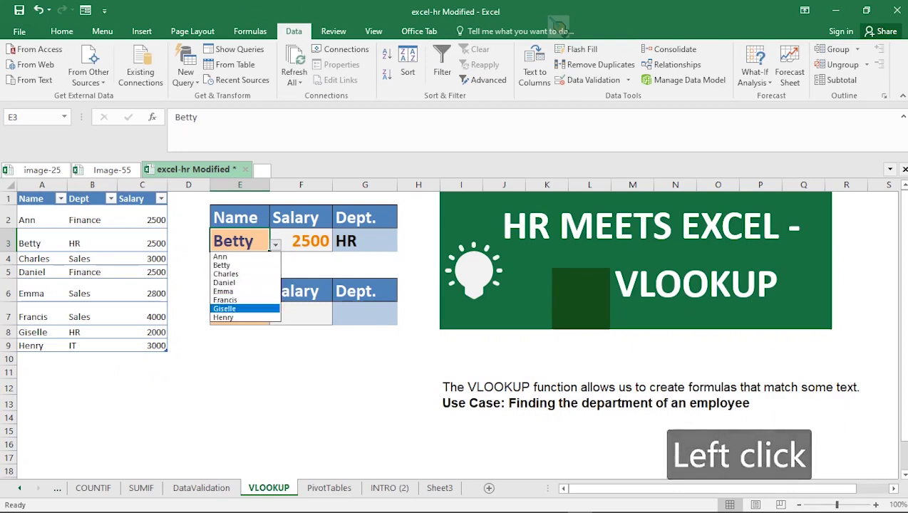
click(95, 50)
click(95, 49)
click(95, 51)
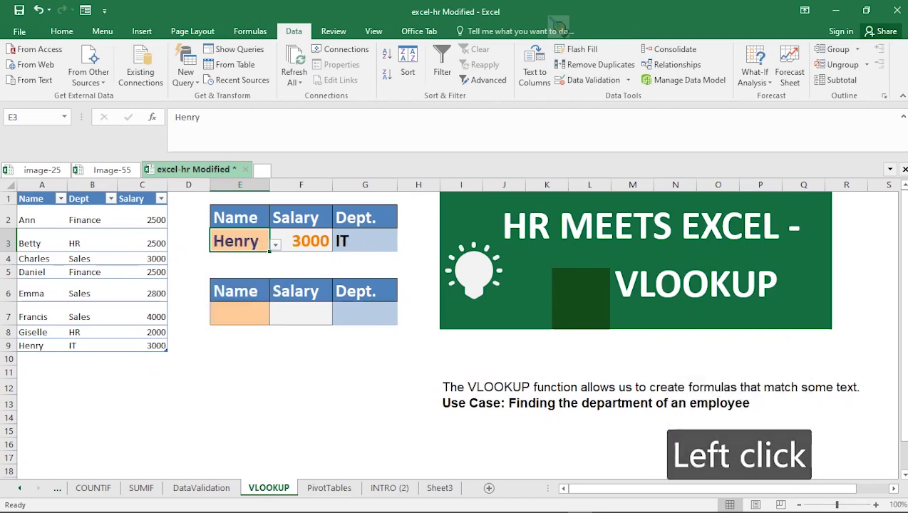
click(95, 51)
click(95, 51)
click(95, 50)
click(95, 50)
click(95, 50)
click(95, 50)
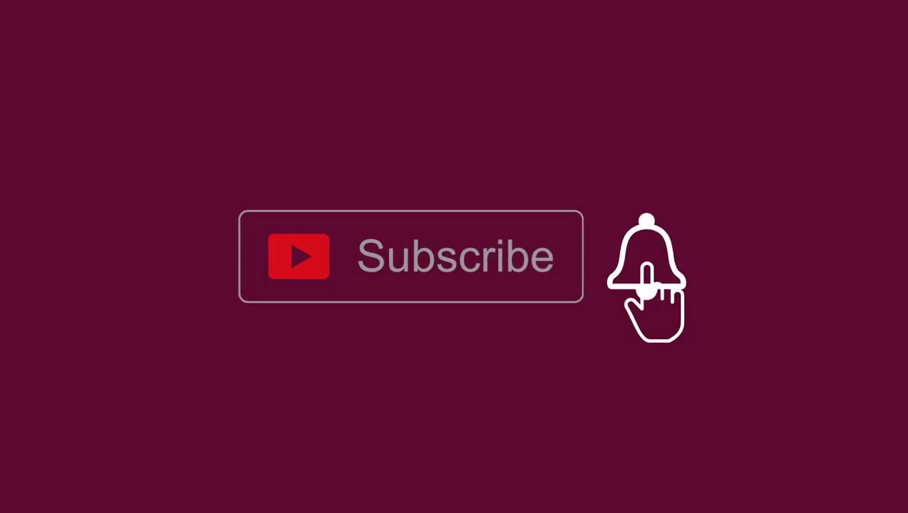
click(95, 50)
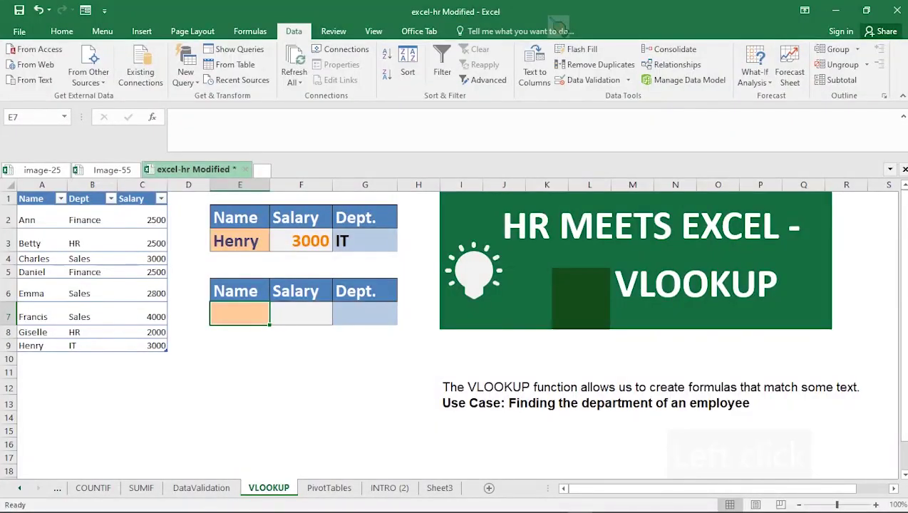
Give E7 a data-validation list sourced from =$A$2:$A$9
click(94, 51)
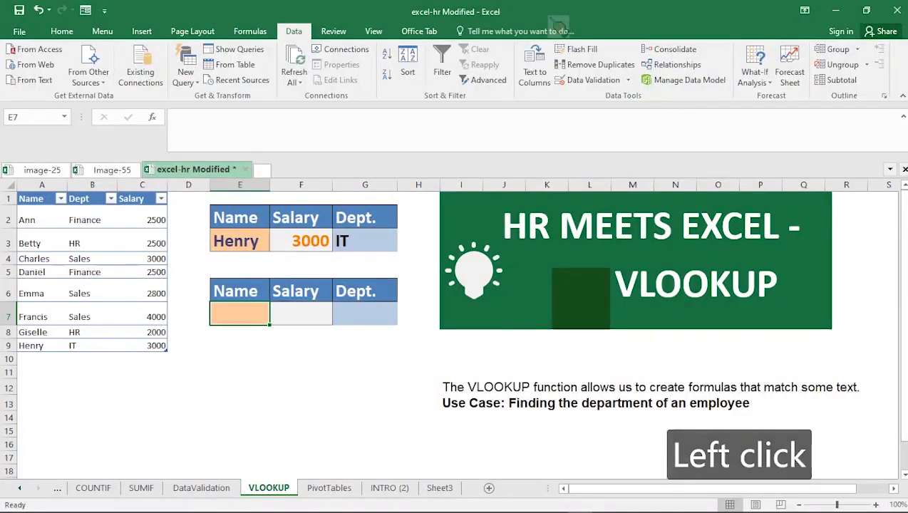
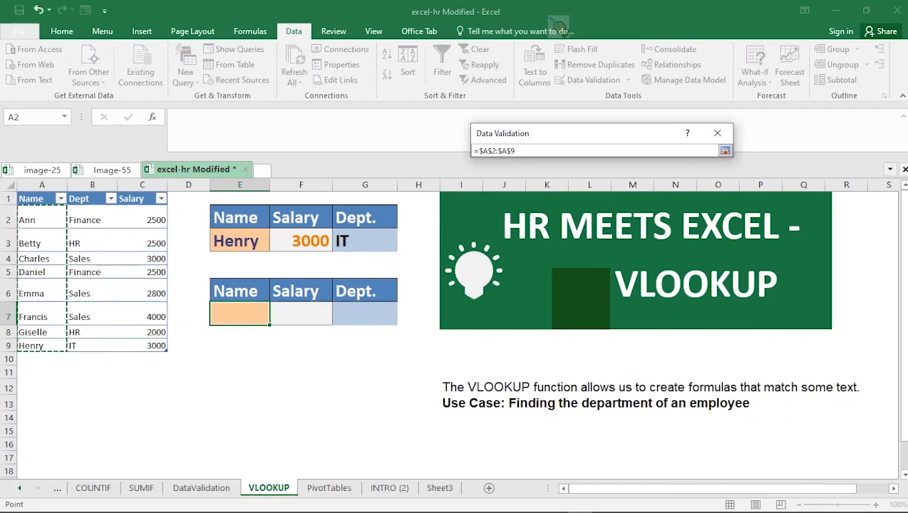
key(Return)
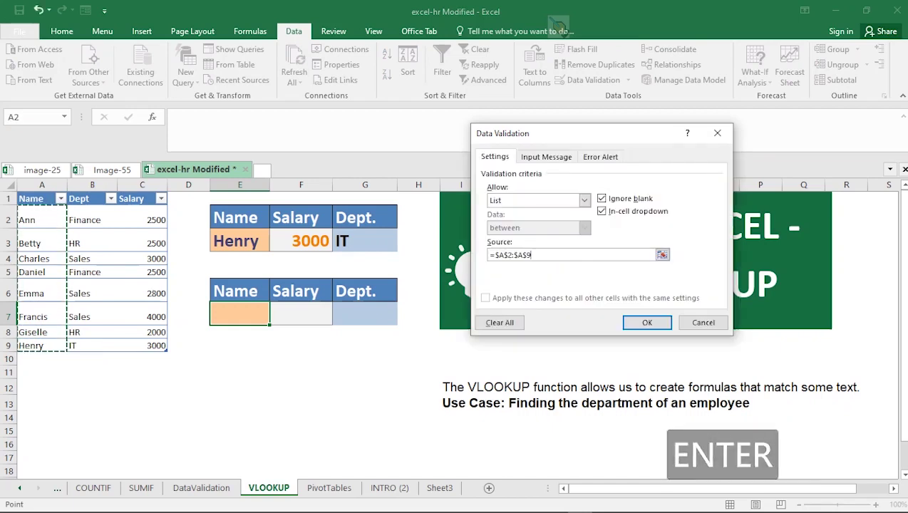
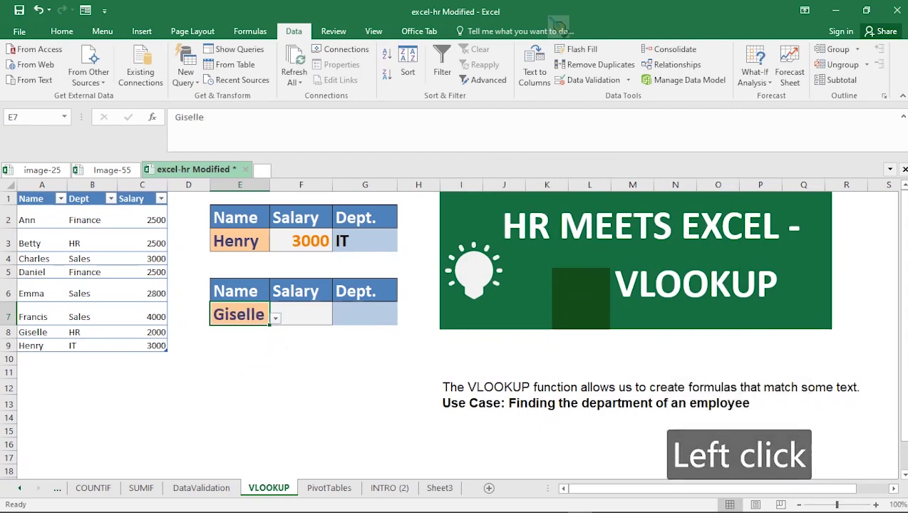
Pick Giselle from the new E7 list and move to salary cell F7
click(94, 50)
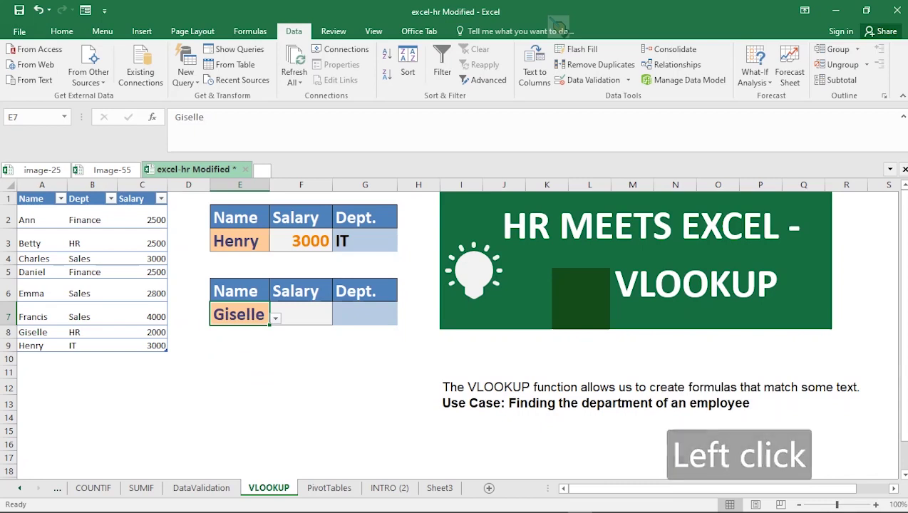
click(94, 49)
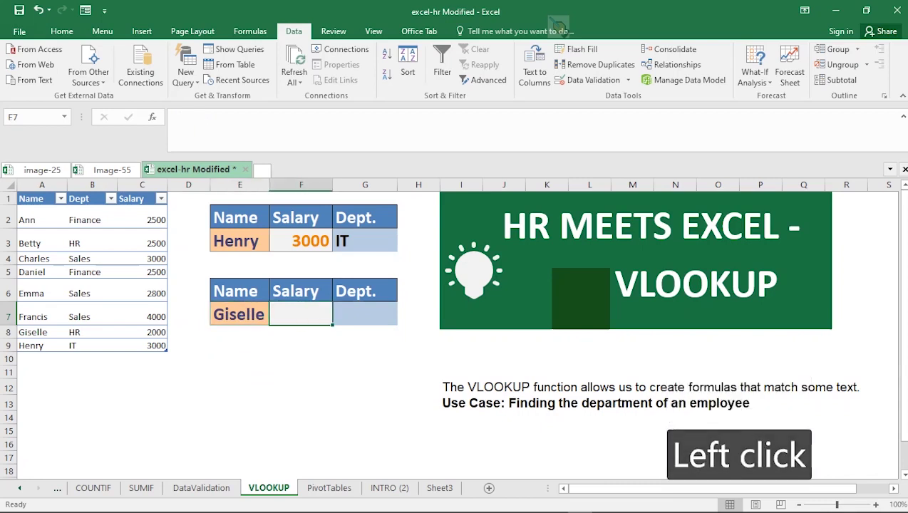
click(94, 51)
click(95, 50)
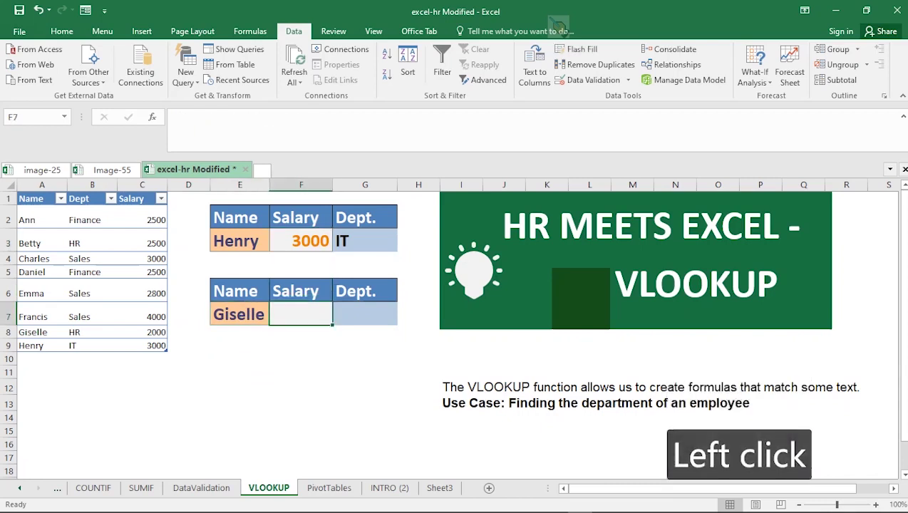
Enter =VLOOKUP(E7,Emp_345[#All],3,FALSE) in F7, returning 2000 for Giselle
text(=)
click(94, 51)
text(vl)
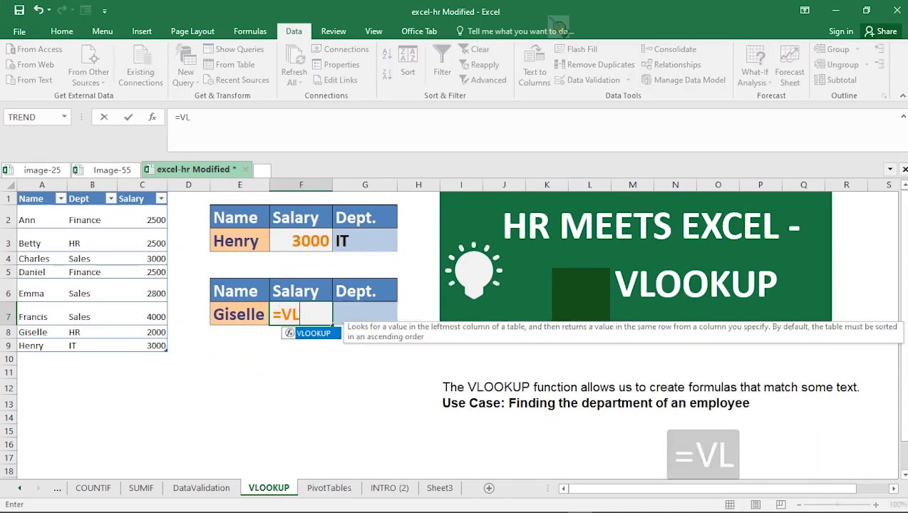
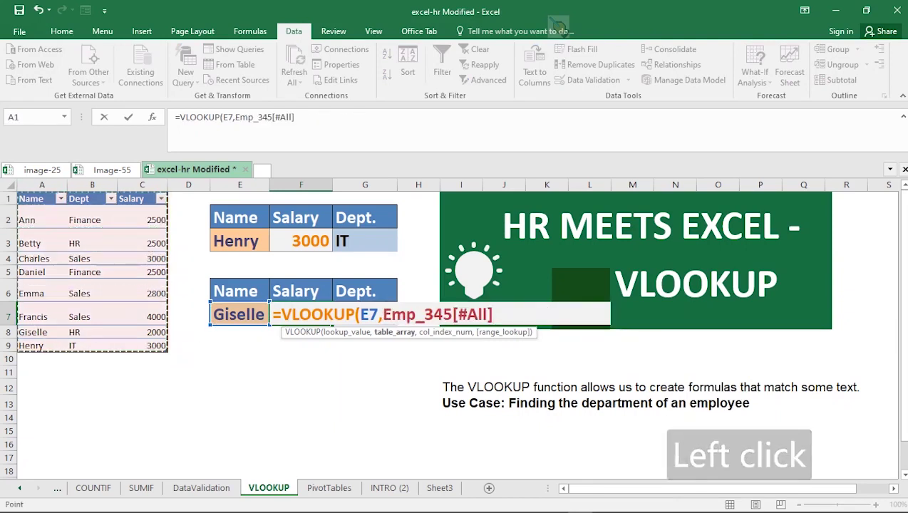
key(,)
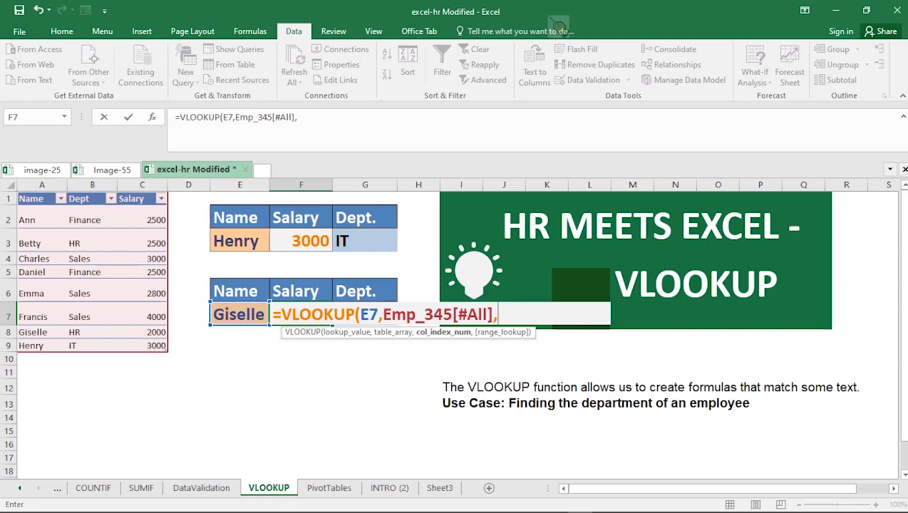
key(3)
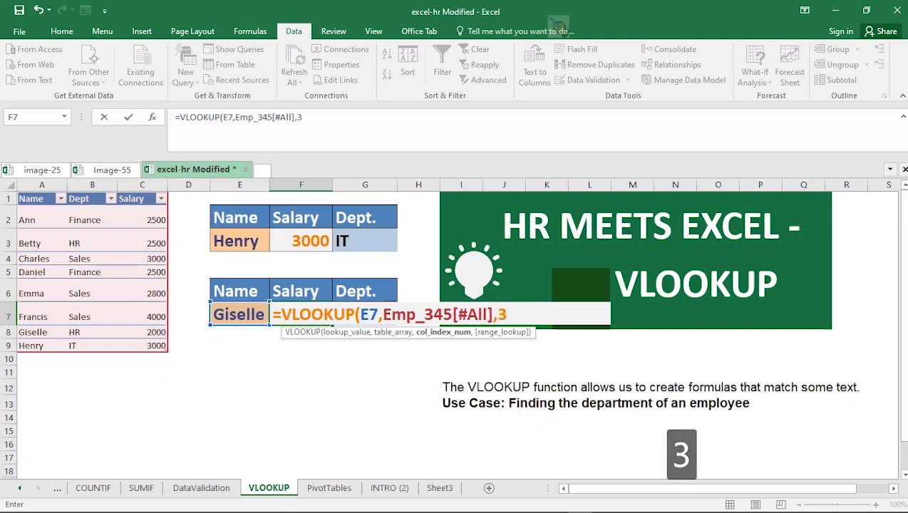
text(,)
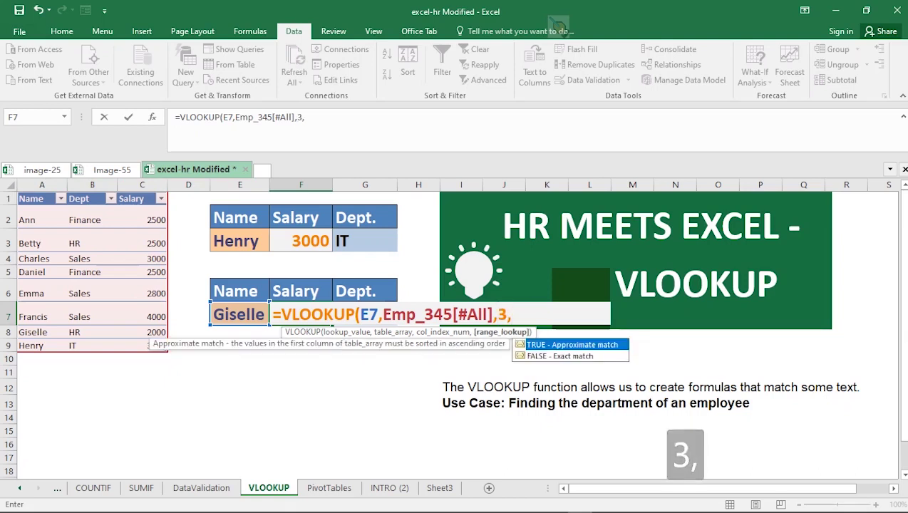
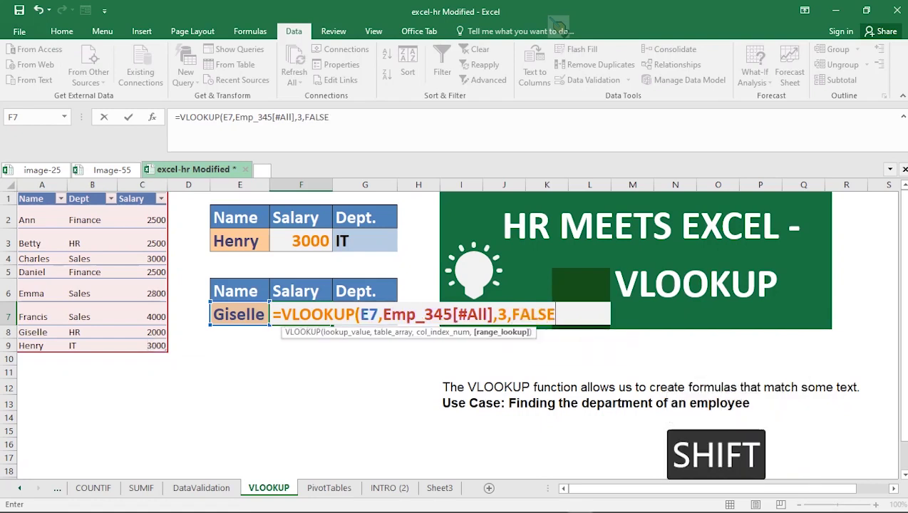
key(shift+0)
key(Return)
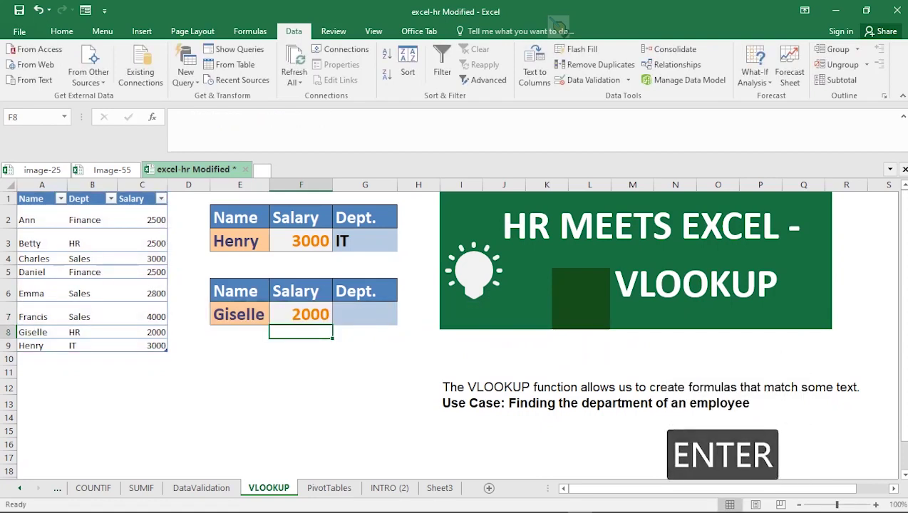
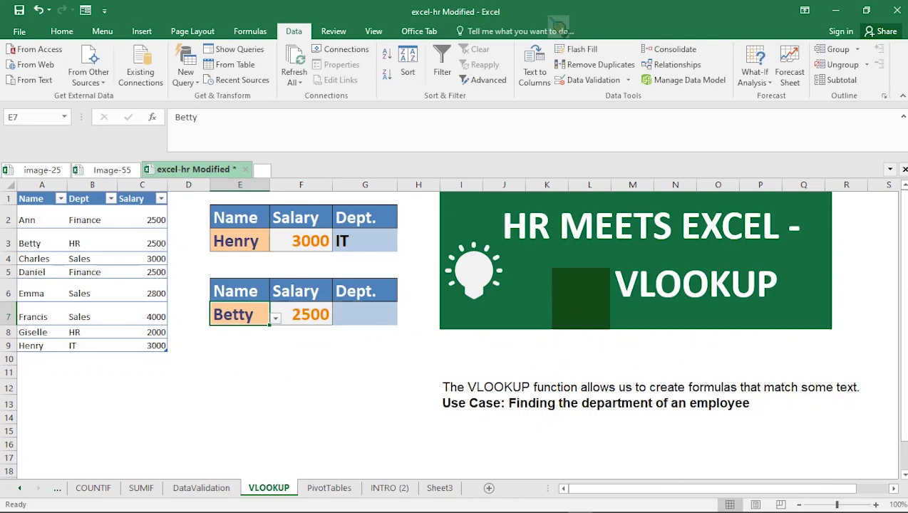
Switch E7 to Betty (salary 2500) and move to department cell G7
click(95, 50)
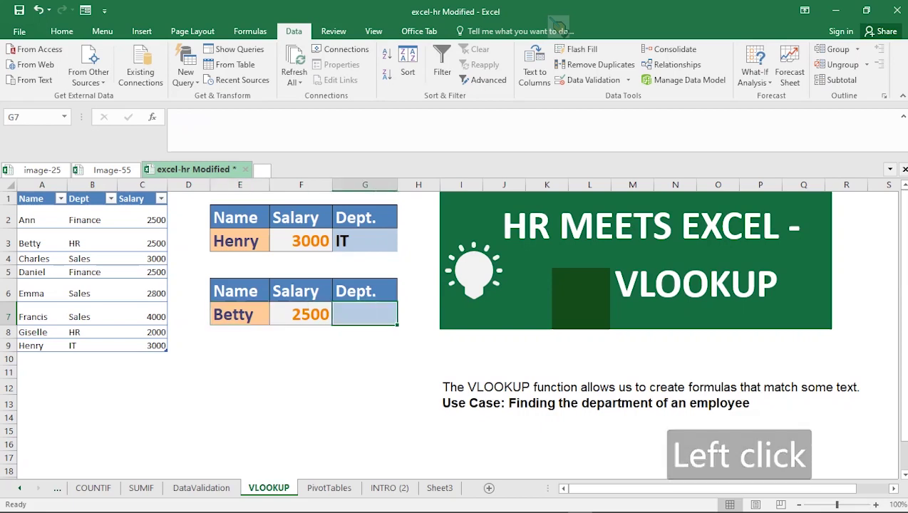
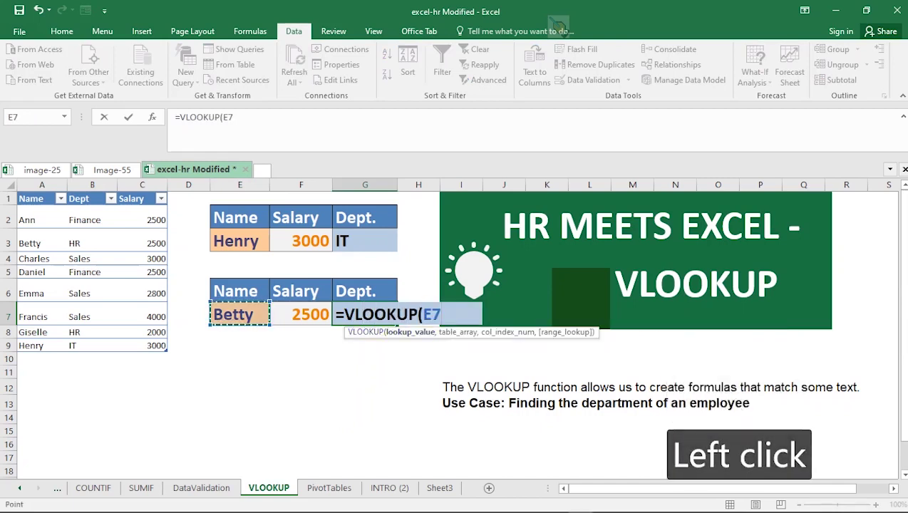
Enter =VLOOKUP(E7,Emp_345[#All],2,FALSE) in G7, returning HR for Betty
key(,)
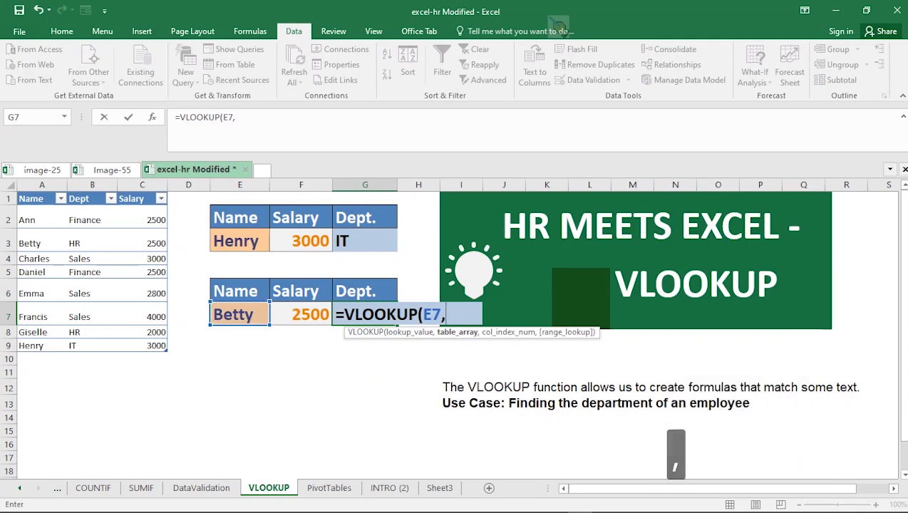
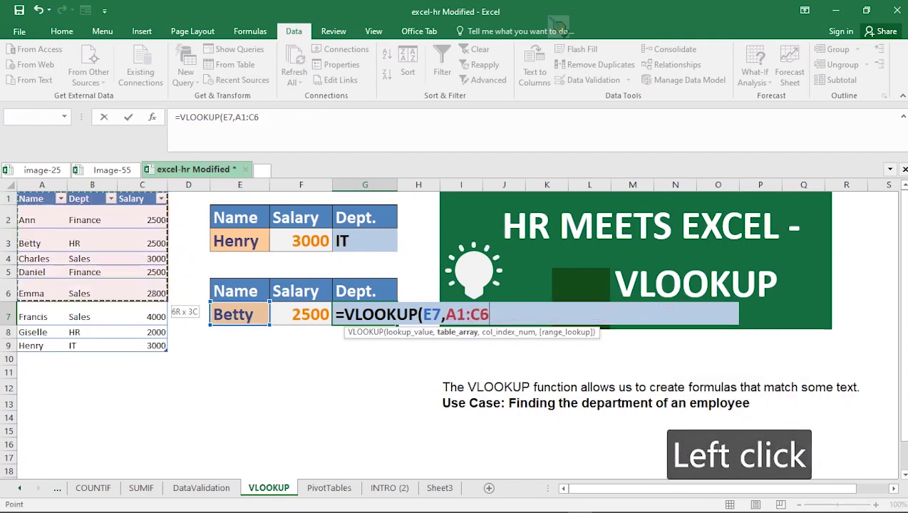
key(,)
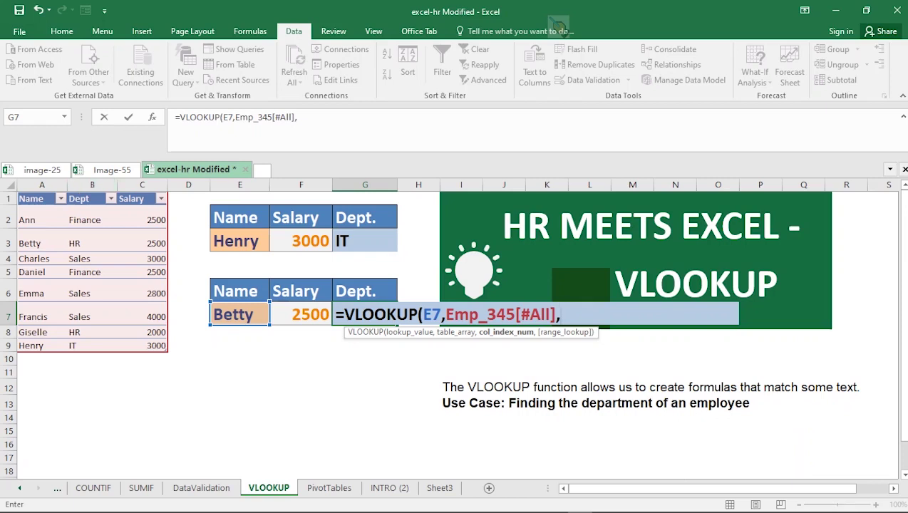
key(2)
key(,)
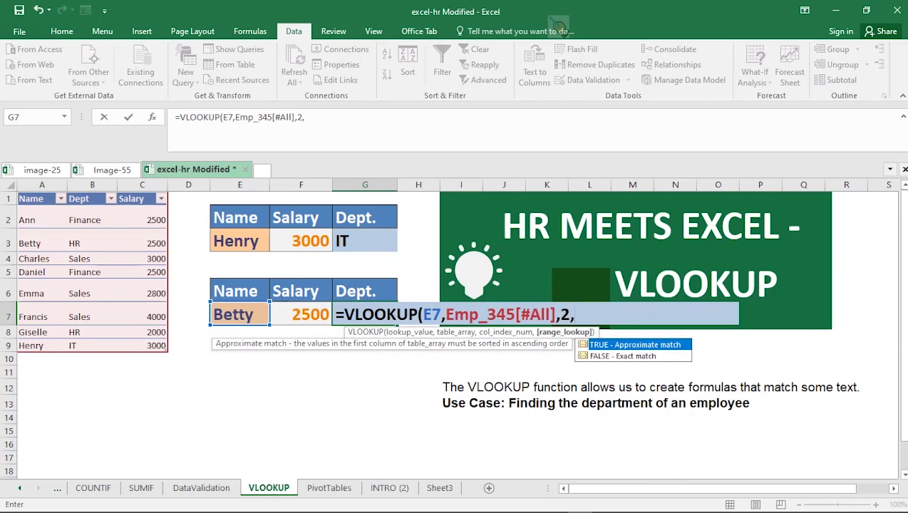
double_click(94, 50)
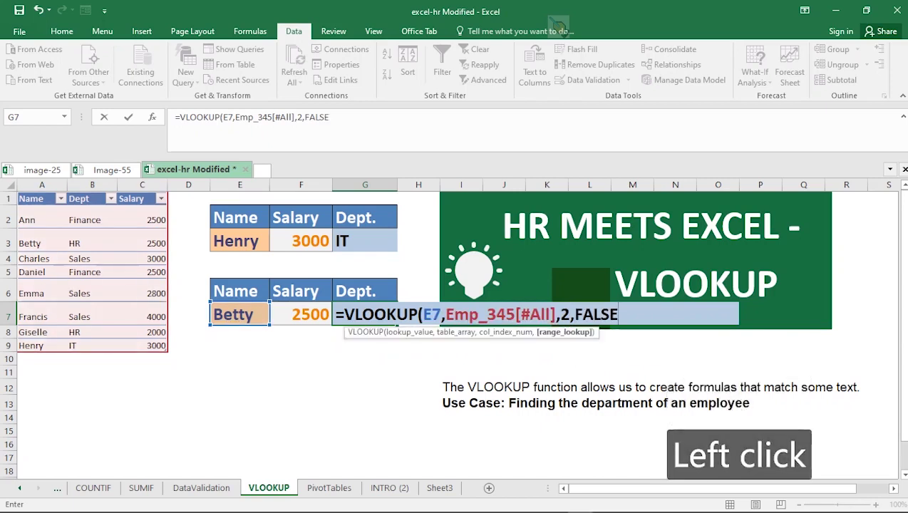
key(shift+0)
key(Return)
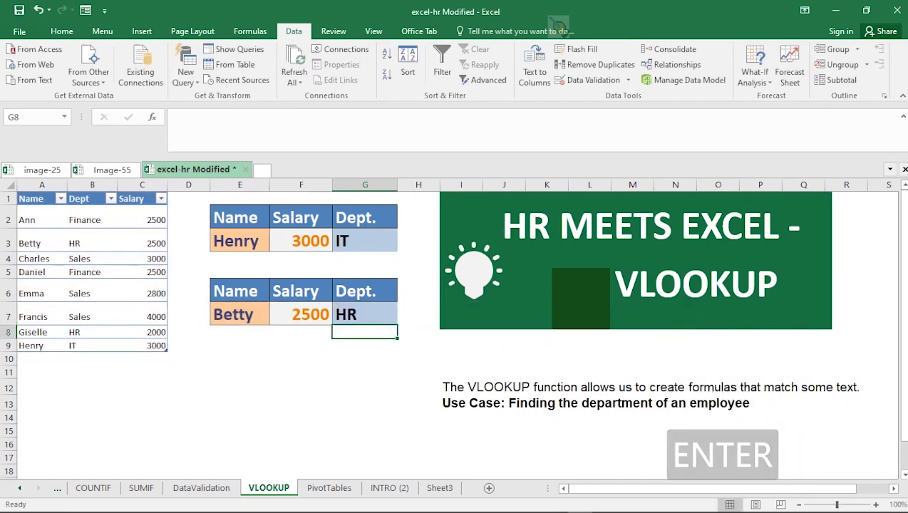